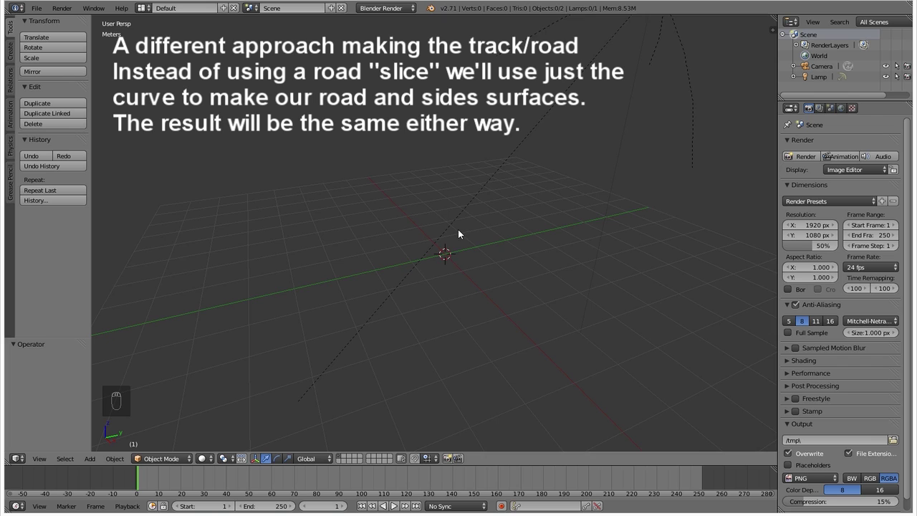
Step: Add a NURBS path, view it from above and position and rotate its points in Edit Mode
key("KP_7")
key("shift+a")
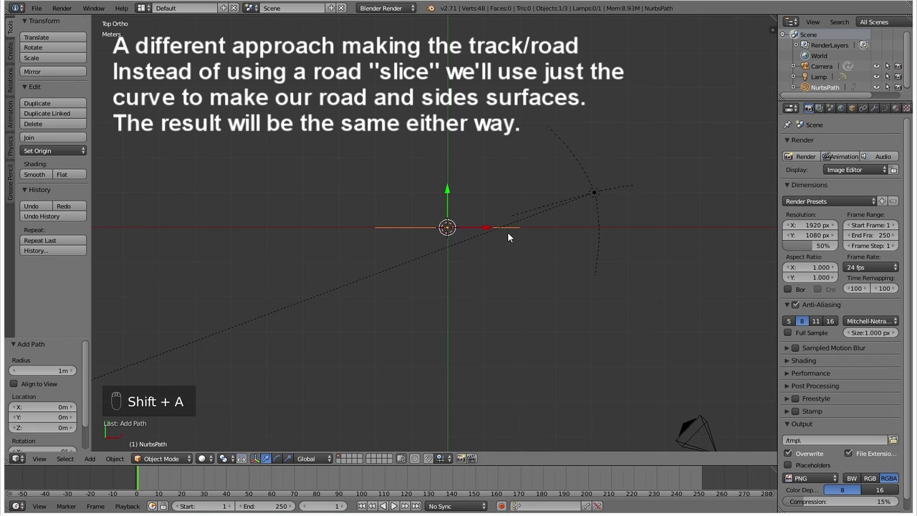
key("Tab")
key("g")
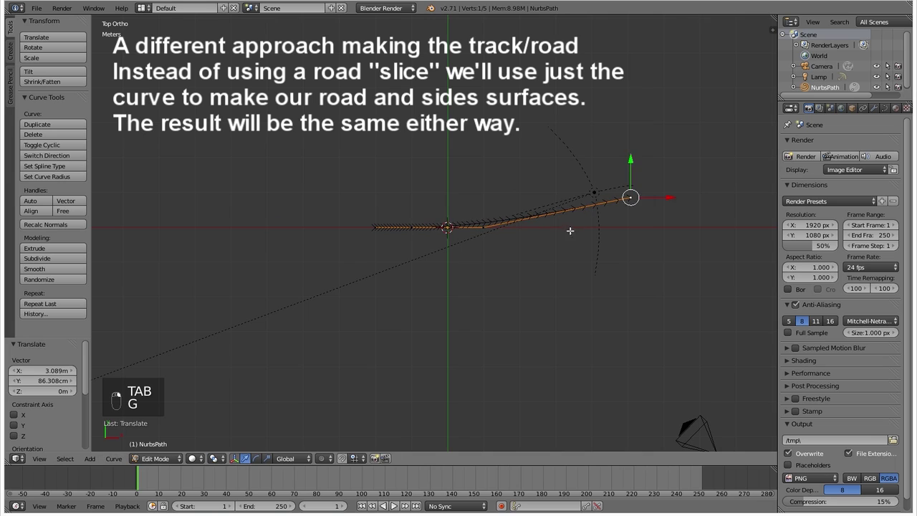
key("r")
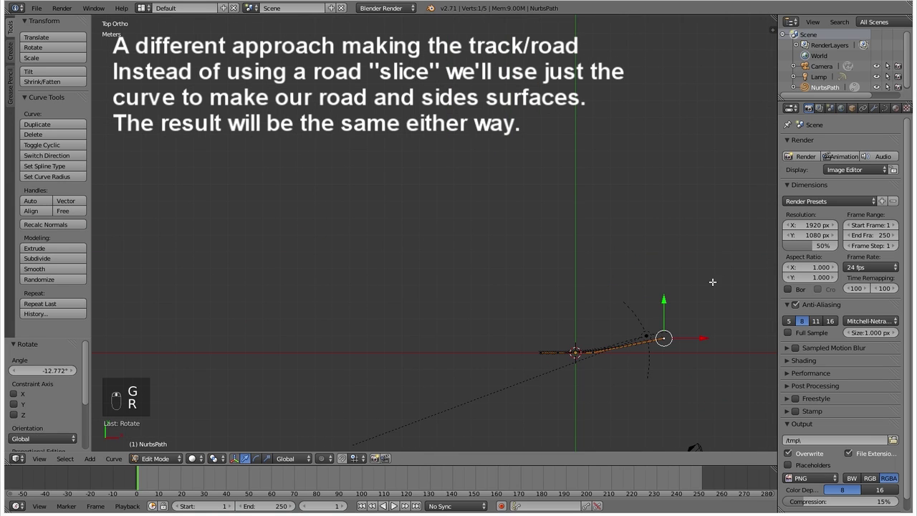
Step: Extrude eight new points around an oval and close the path into a loop
key("e")
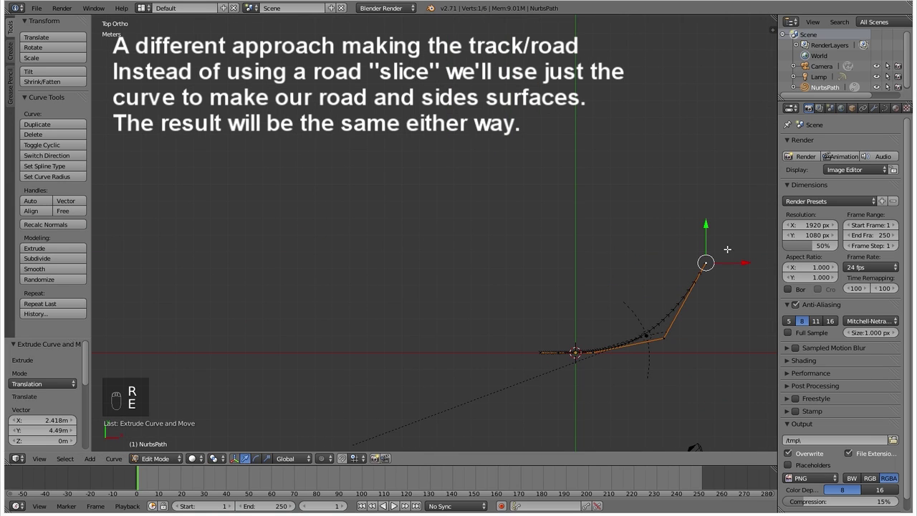
key("e")
key("e")
key("e")
key("e")
key("e")
key("e")
key("e")
key("f")
key("Tab")
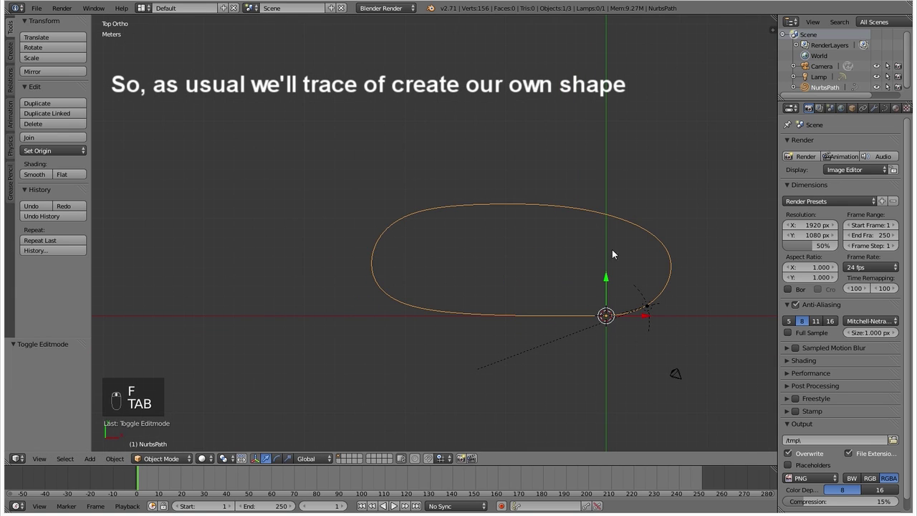
Step: Apply the path's rotation and scale so the 12 m extrusion behaves correctly
key("ctrl+a")
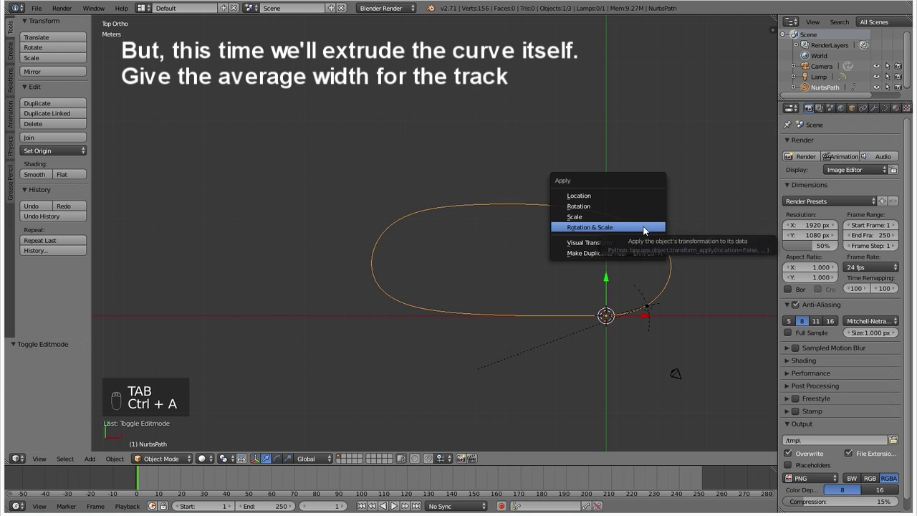
left_click(891, 110)
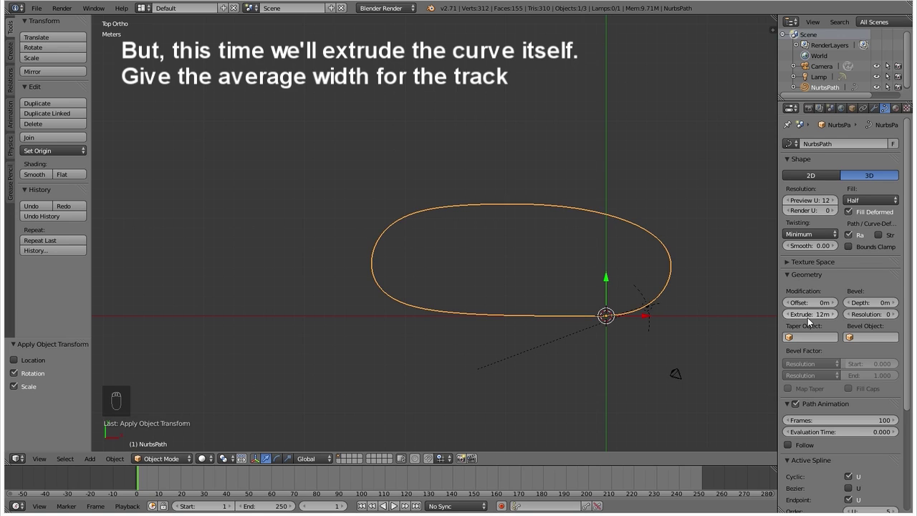
Step: Inspect the extruded vertical wall from several angles and scale the track up about 2.8 times
left_click_drag(556, 296, 573, 271)
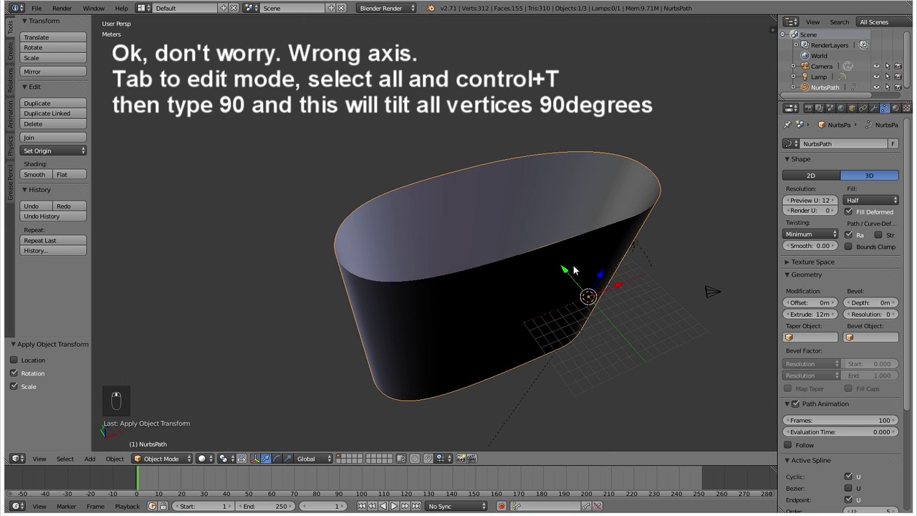
left_click(554, 314)
key("KP_7")
key("s")
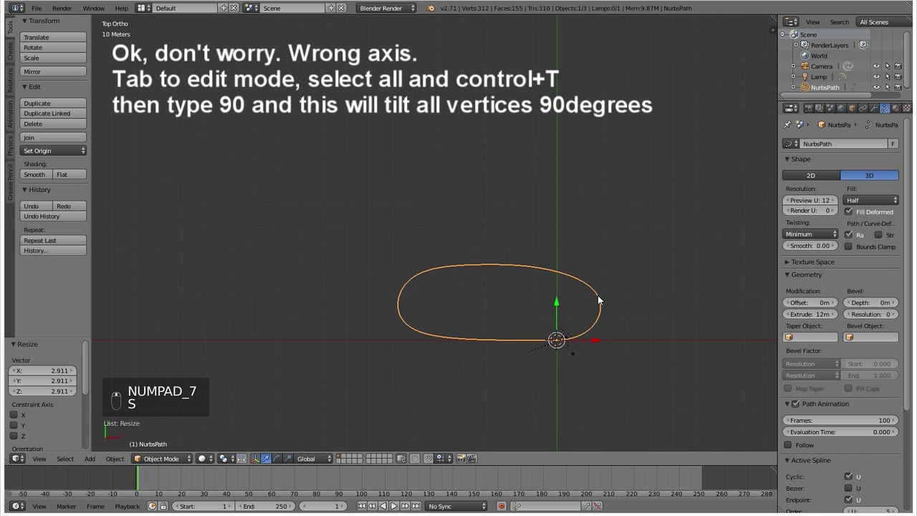
key("s")
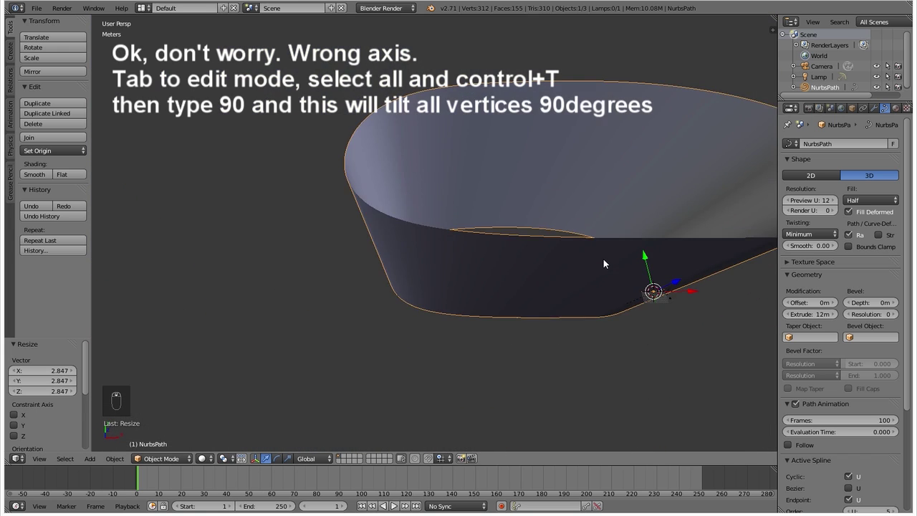
key("KP_7")
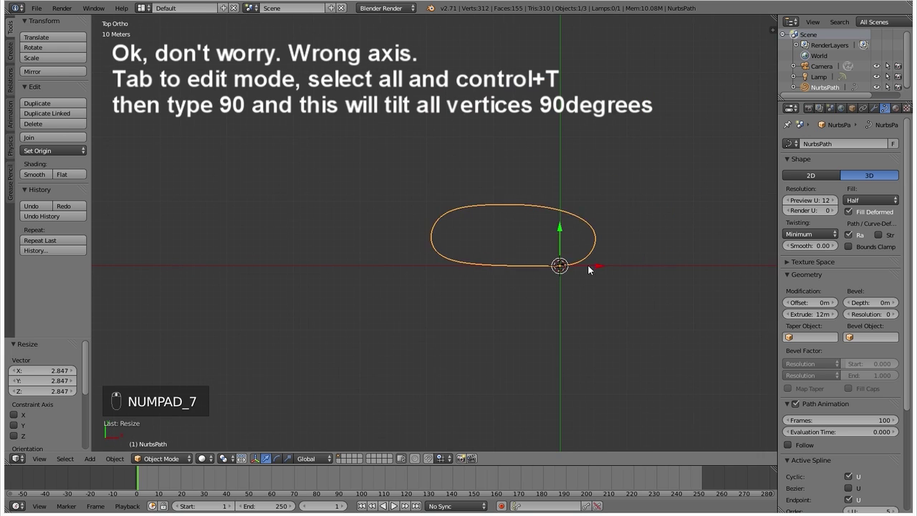
Step: Enter point editing and select every control point of the path
key("Tab")
key("a")
key("a")
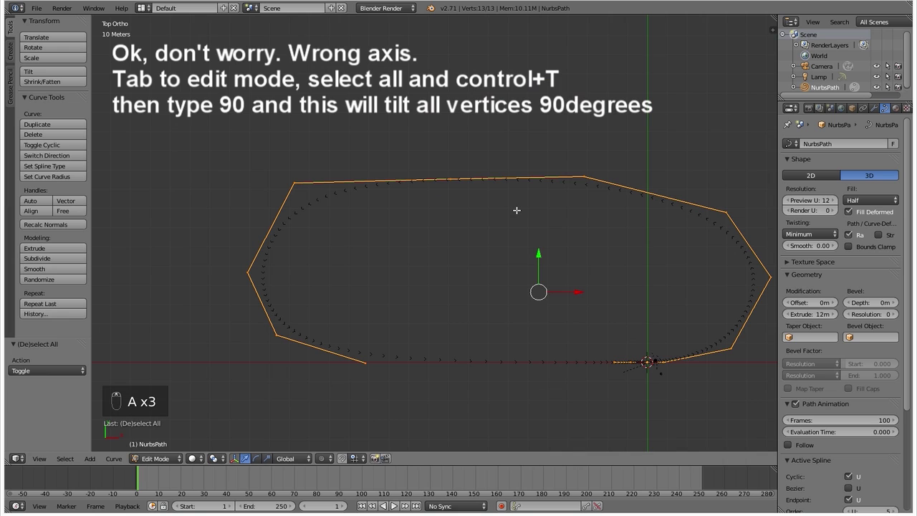
Step: Tilt all points 90° to lay the ribbon flat, then scale the track up to kilometre size
key("ctrl+t")
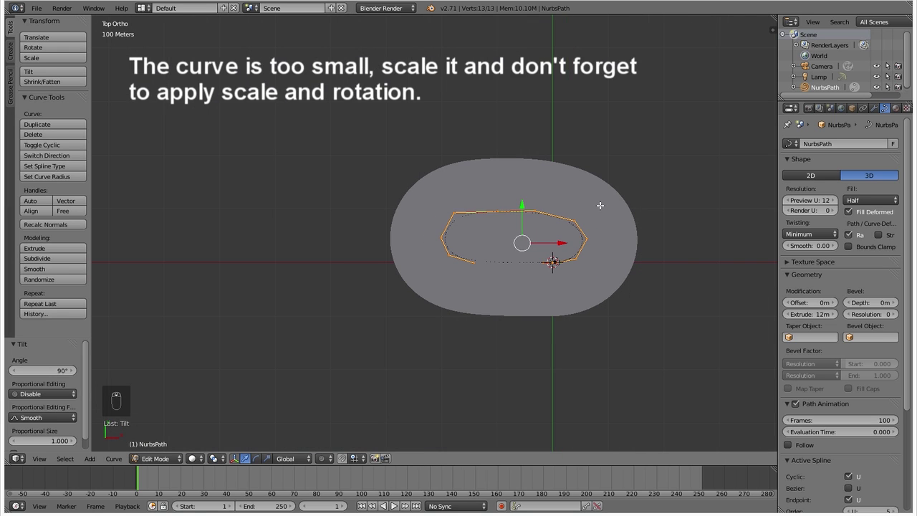
key("s")
key("s")
key("s")
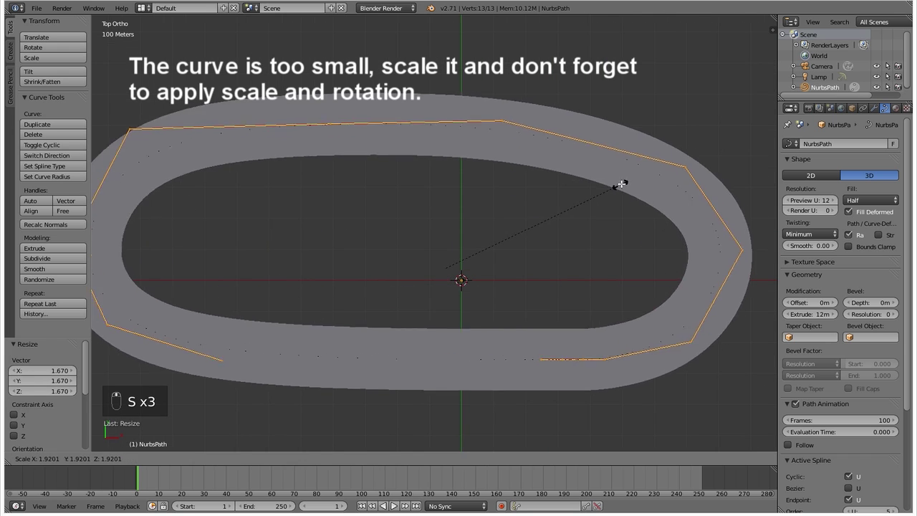
key("s")
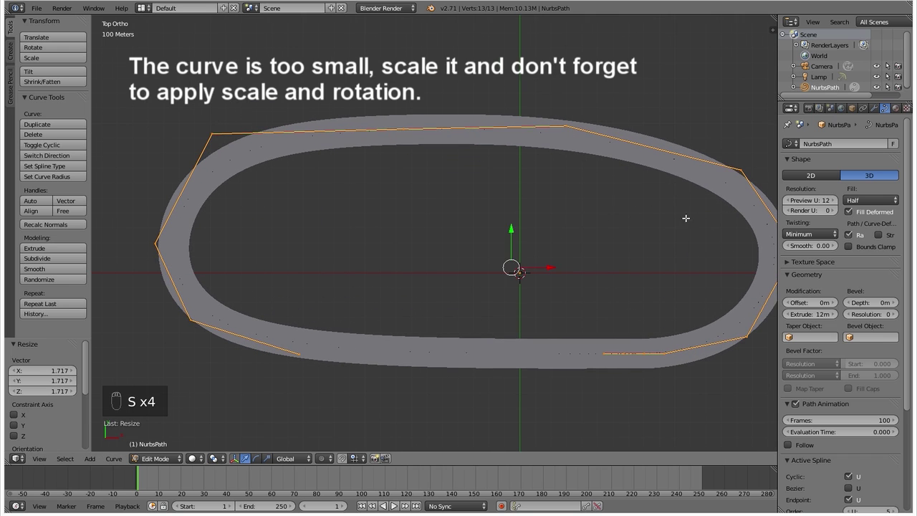
key("s")
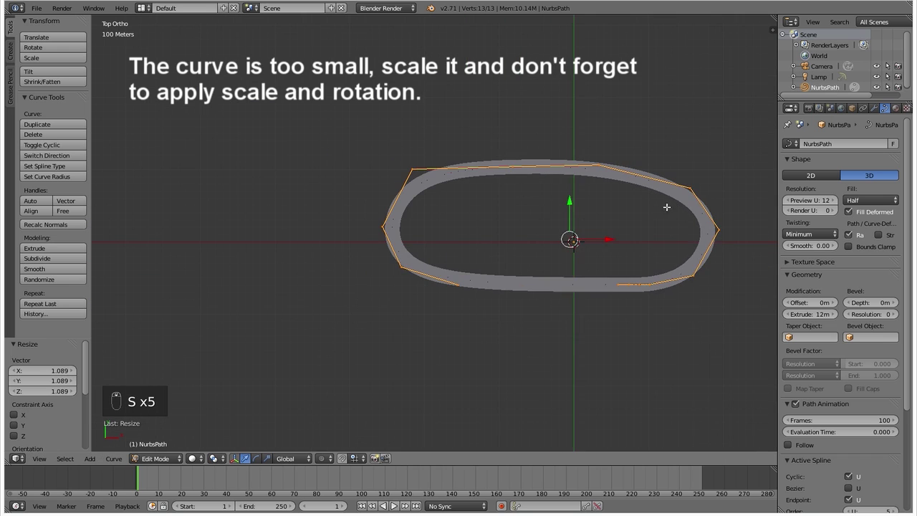
key("Tab")
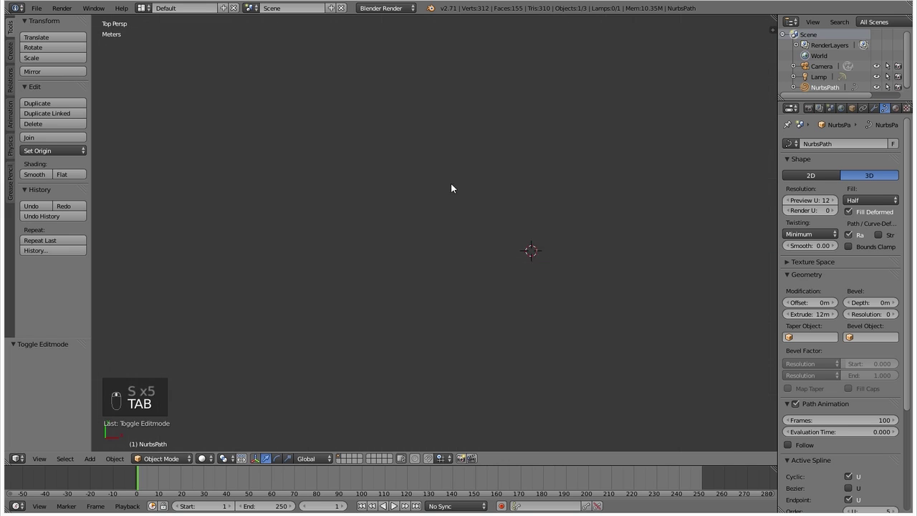
Step: Raise the viewport Clip End from 3 km to 10 km so the whole track shows uncut
key("KP_7")
key("s")
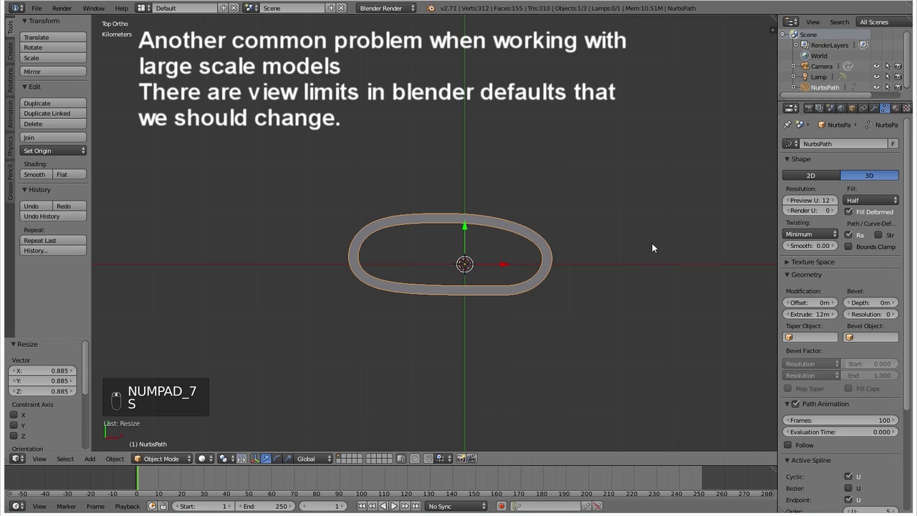
key("n")
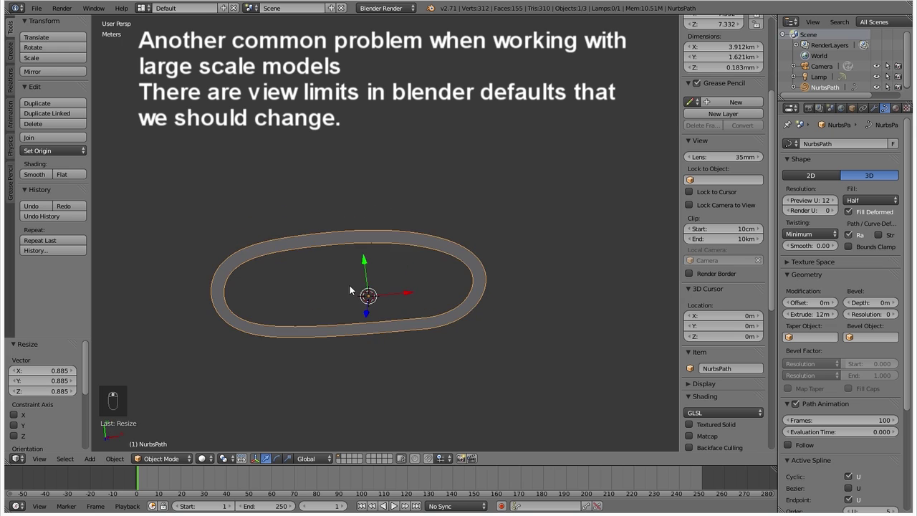
key("KP_7")
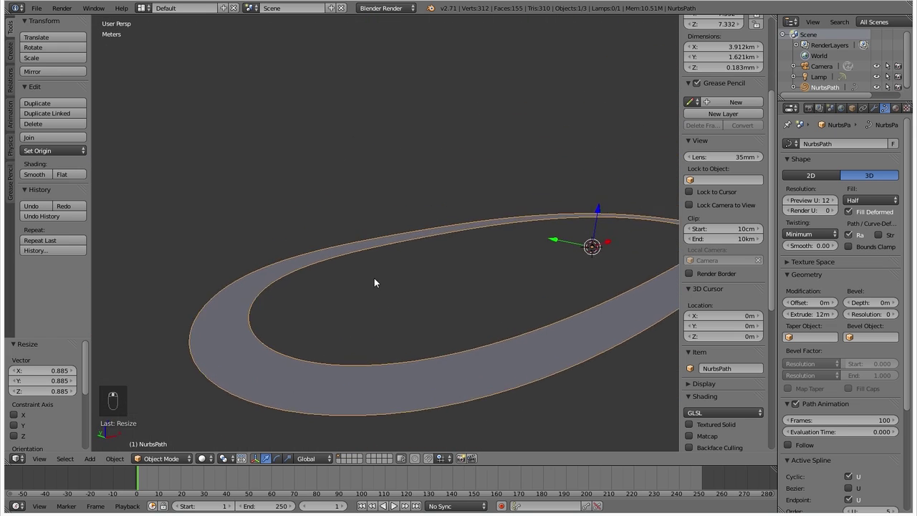
key("Tab")
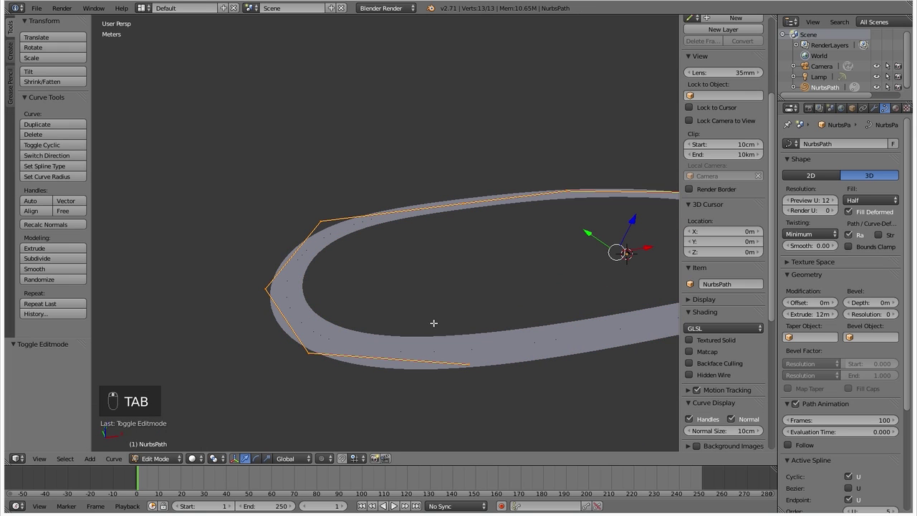
Step: From top view, widen the track about 3.5 times at one selected control point
key("KP_7")
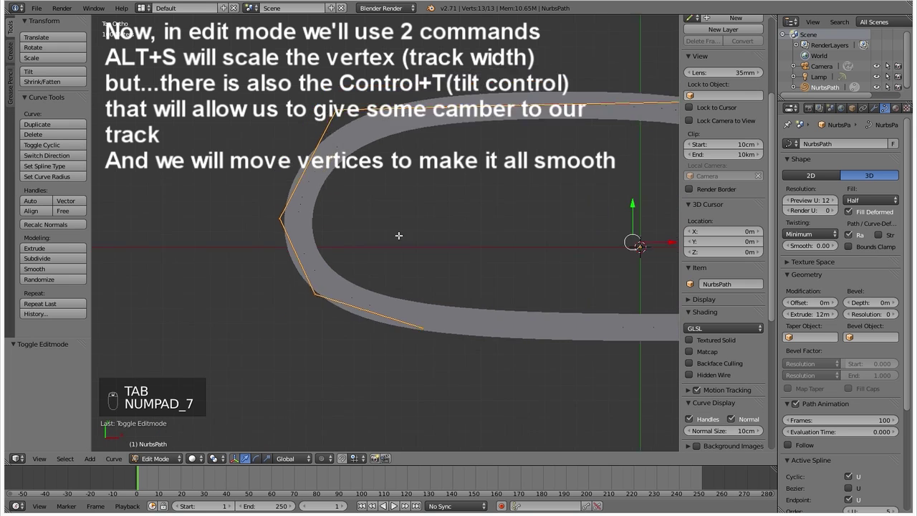
key("z")
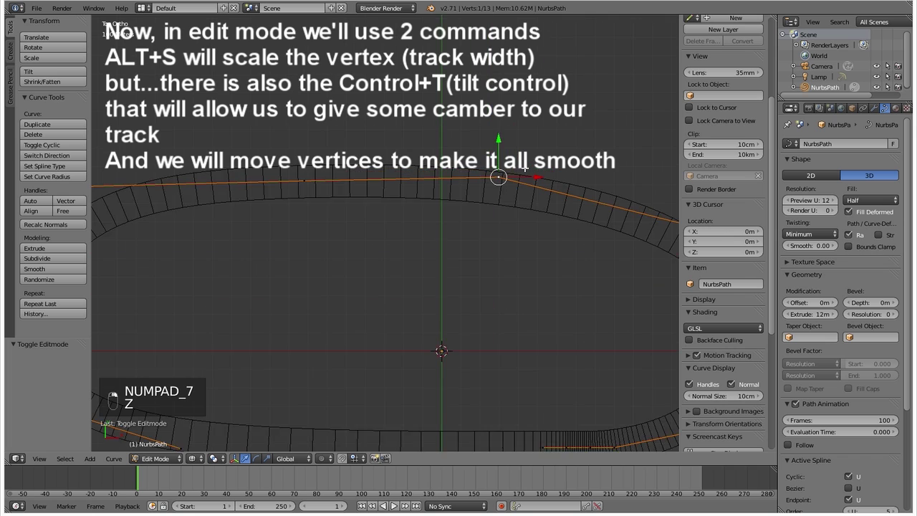
key("alt+s")
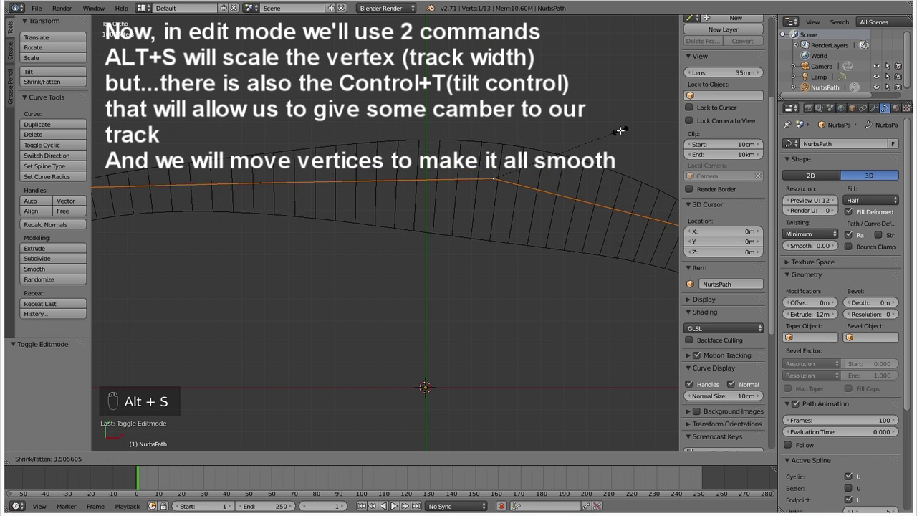
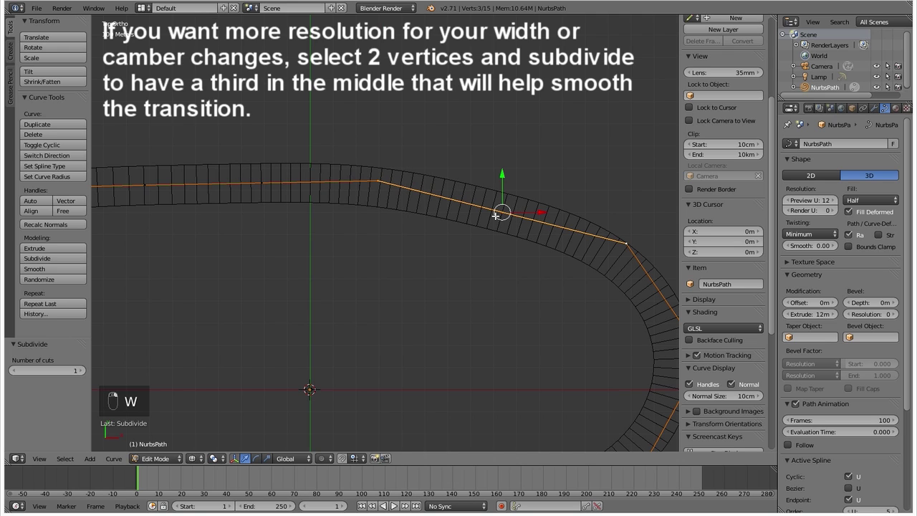
Step: Pan to the curved end and adjust the width and position of the bend's tip points
key("alt+s")
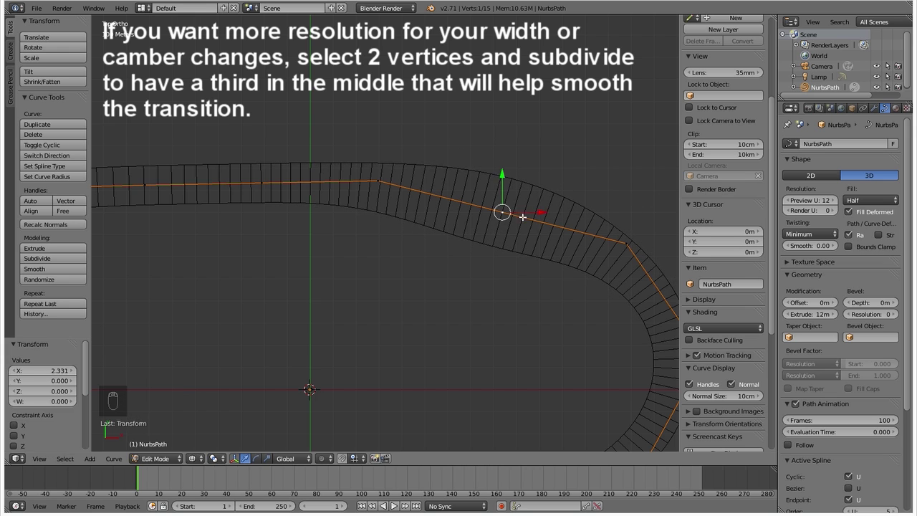
double_click(421, 202)
middle_click(400, 179)
left_click_drag(405, 182, 584, 244)
key("alt+s")
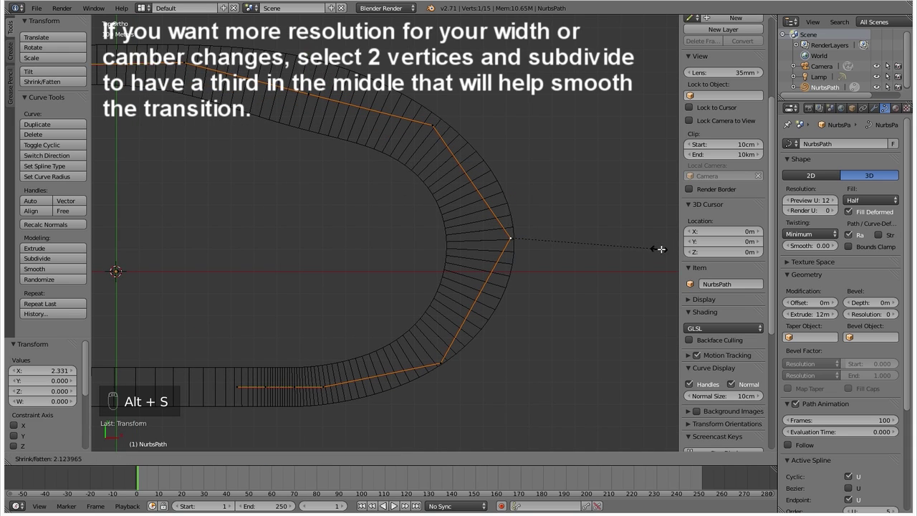
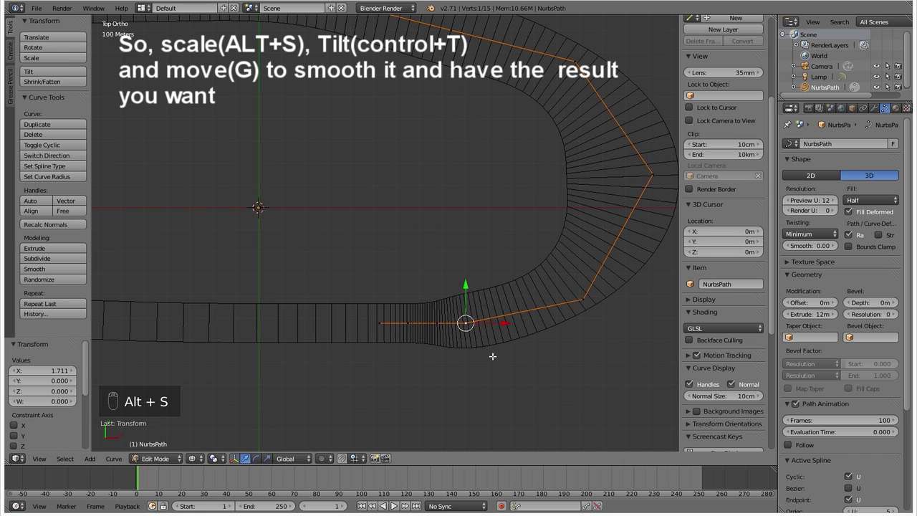
key("alt+s")
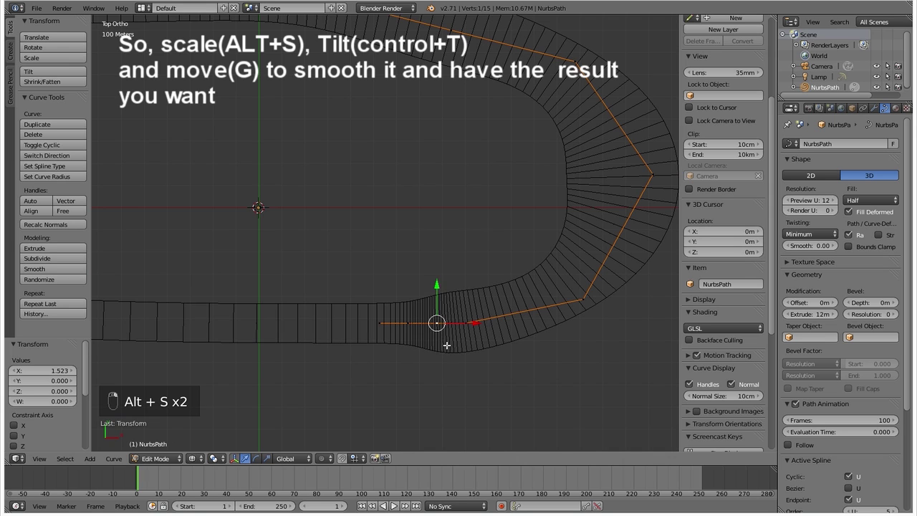
Step: Widen the ribbon at the remaining bend points to smooth the first curve
key("alt+s")
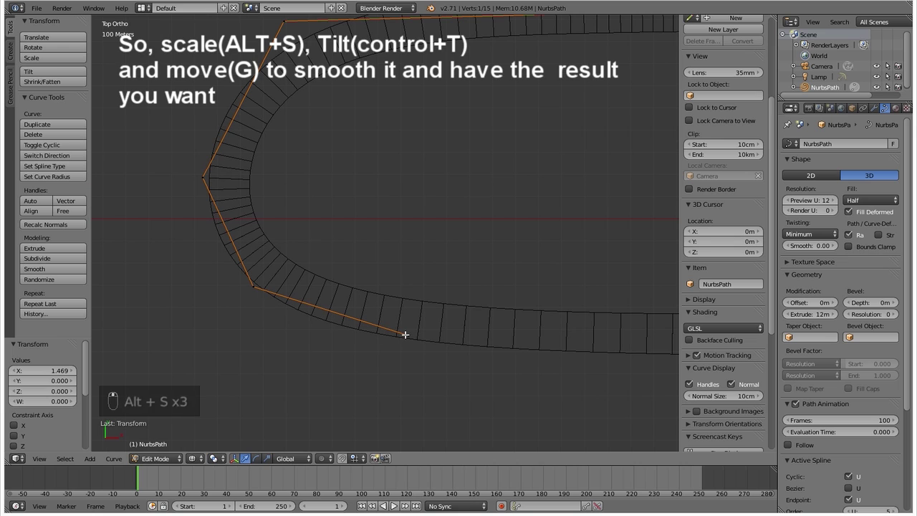
key("alt+s")
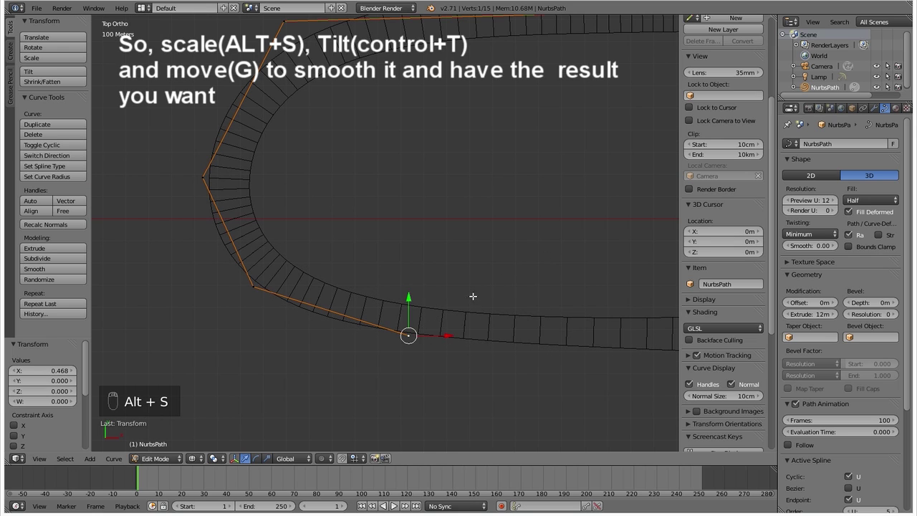
key("alt+s")
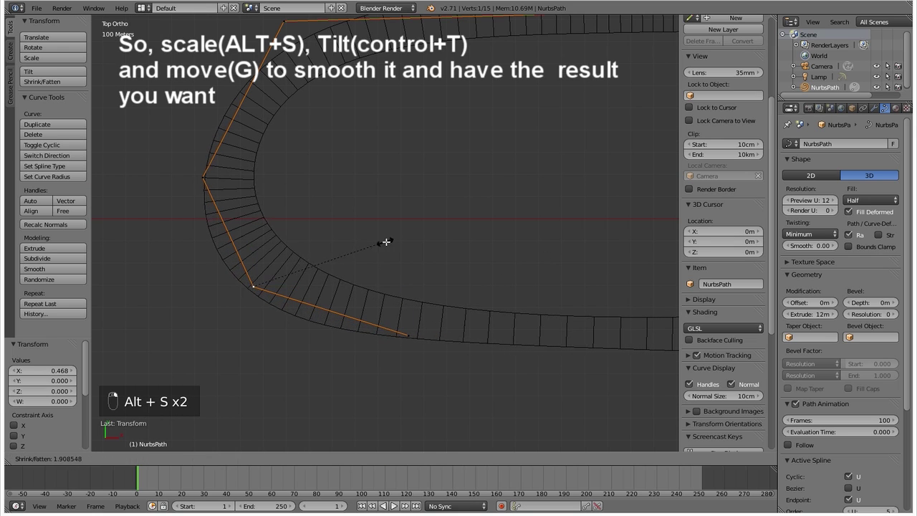
key("alt+s")
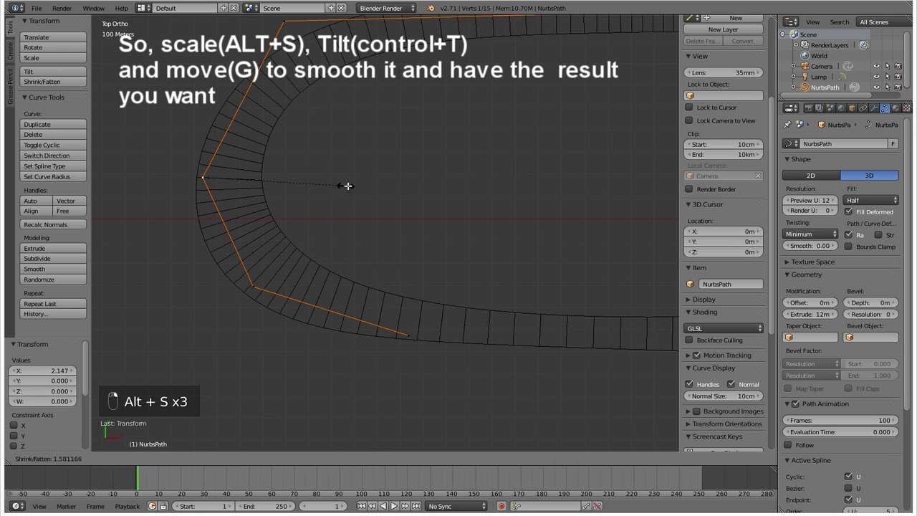
left_click(332, 192)
key("alt+s")
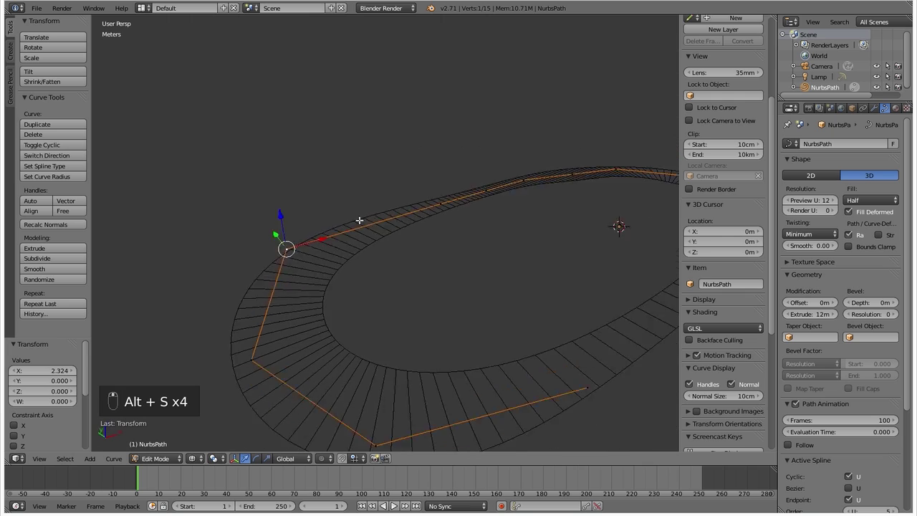
Step: Preview the ribbon, then bank two control points of the bend with Ctrl+T tilt
key("Tab")
key("Tab")
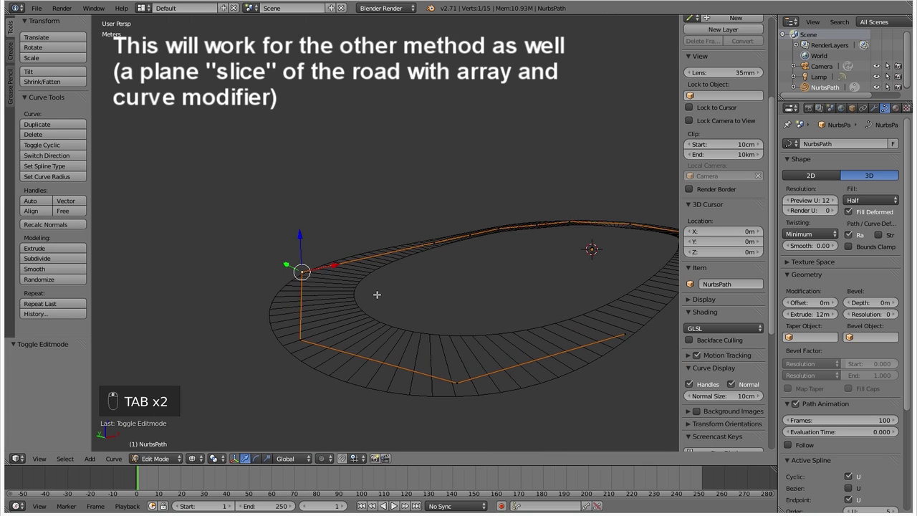
key("ctrl+t")
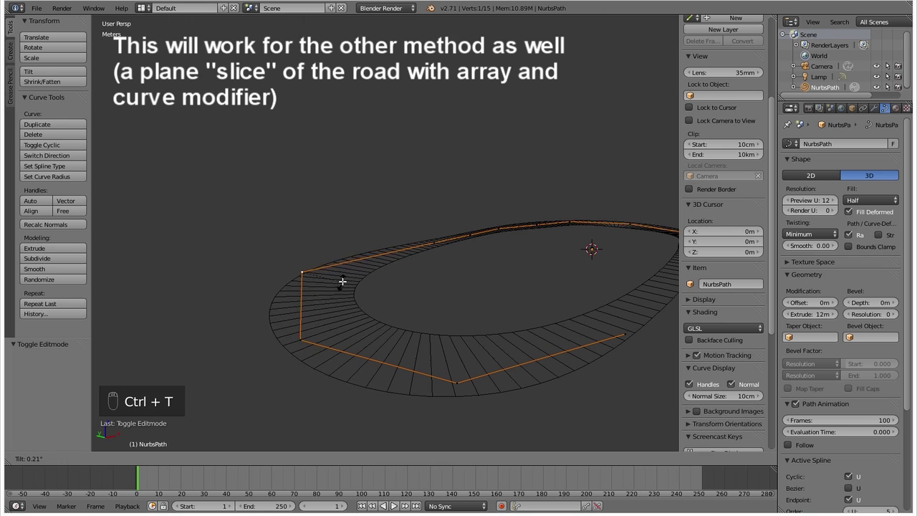
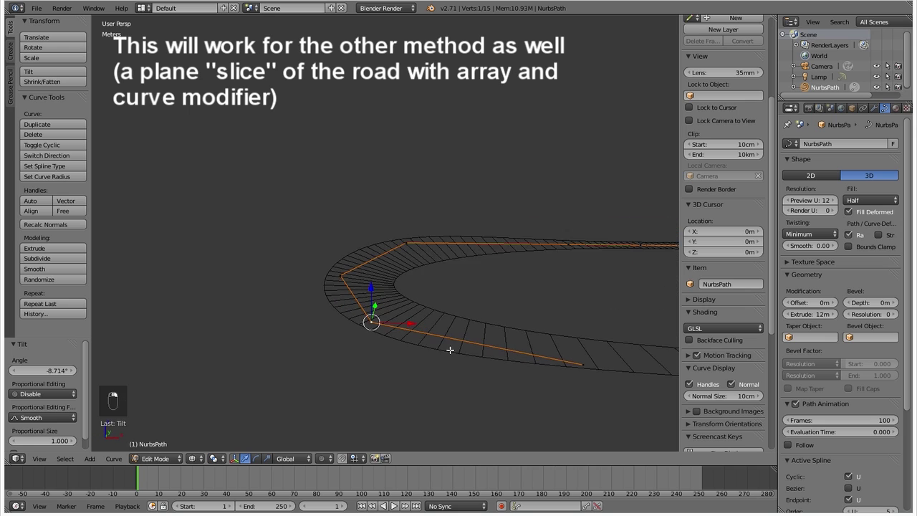
key("ctrl+t")
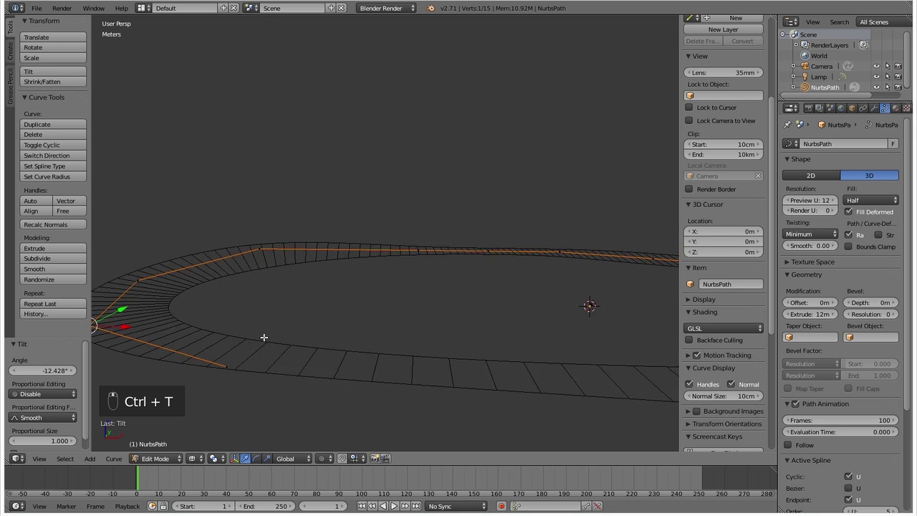
Step: Switch to solid shading and orbit to preview the banked track as a surface
left_click_drag(272, 335, 282, 283)
key("Tab")
key("z")
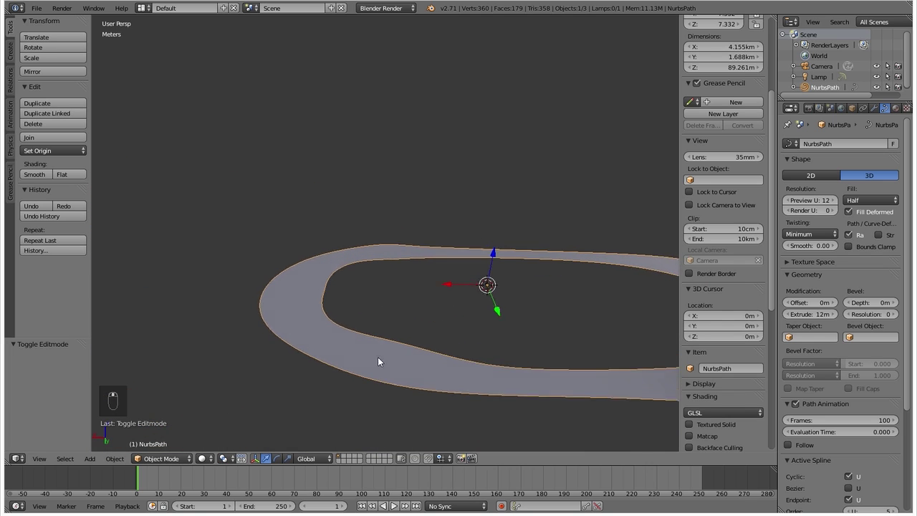
left_click_drag(382, 359, 464, 346)
key("Tab")
Step: Narrow the ribbon at a point, then from top view shift the hairpin's tip and neighbouring points outward
key("alt+s")
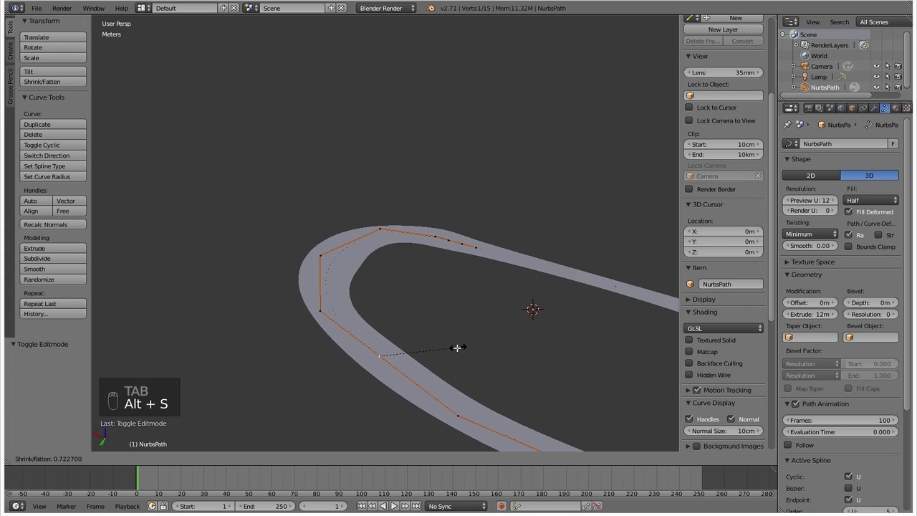
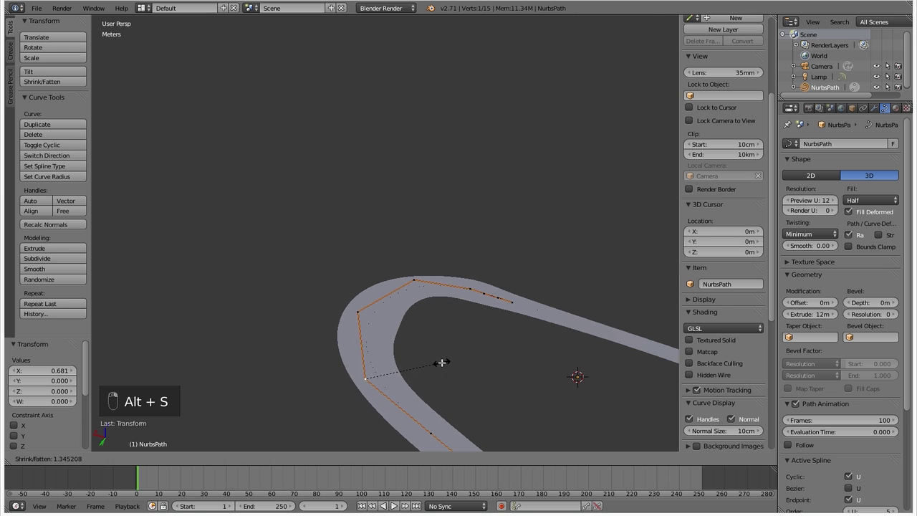
left_click(350, 313)
key("alt+s")
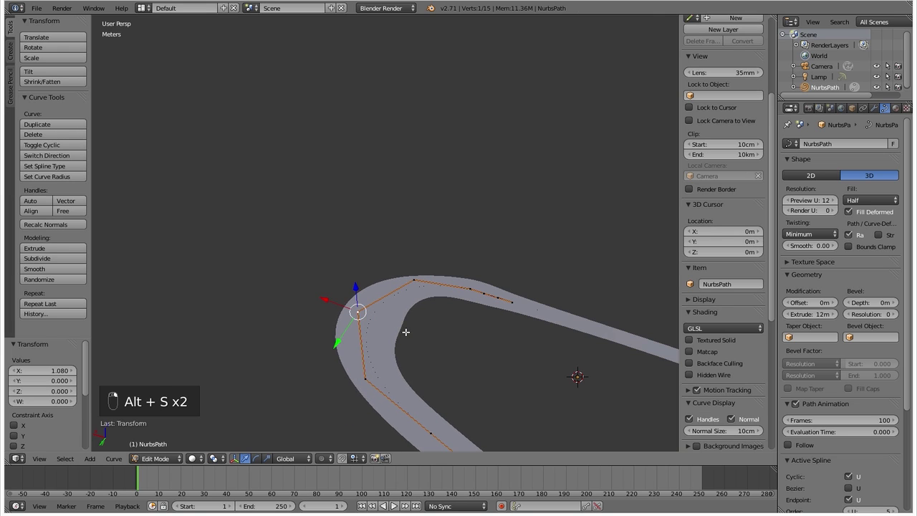
key("KP_7")
key("g")
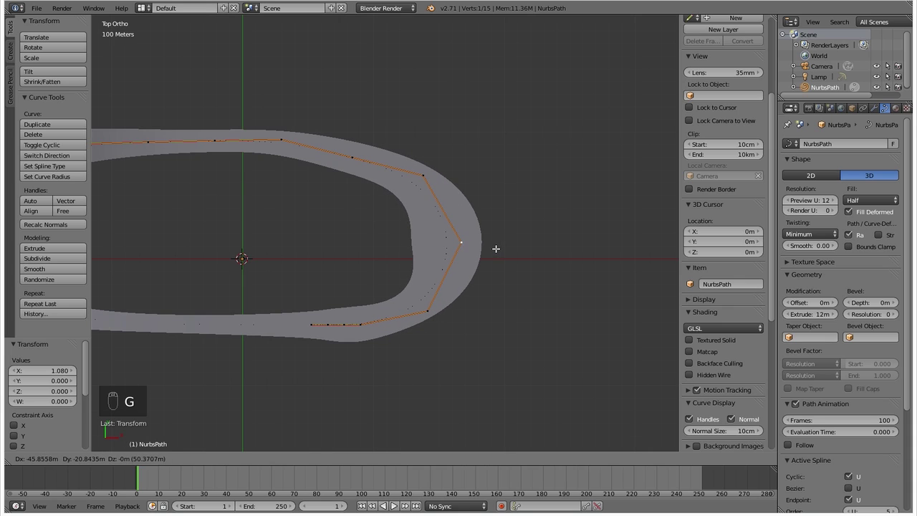
left_click(425, 167)
key("g")
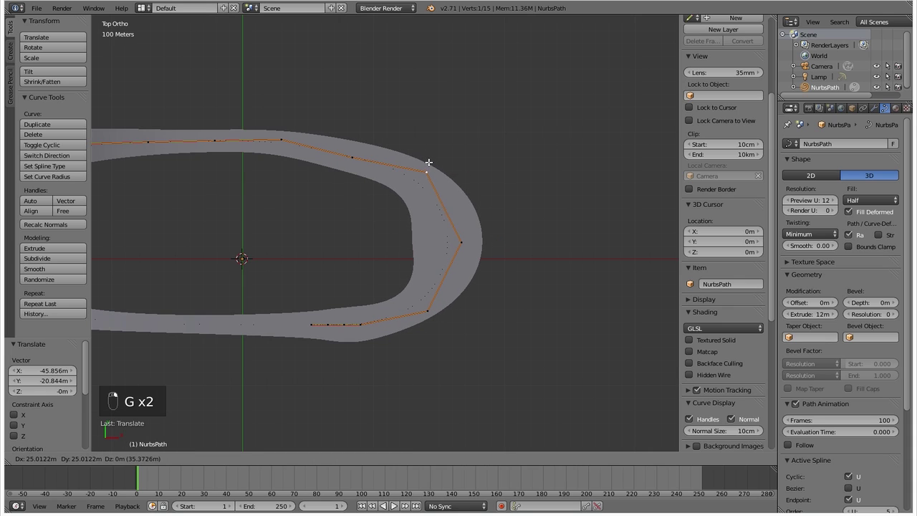
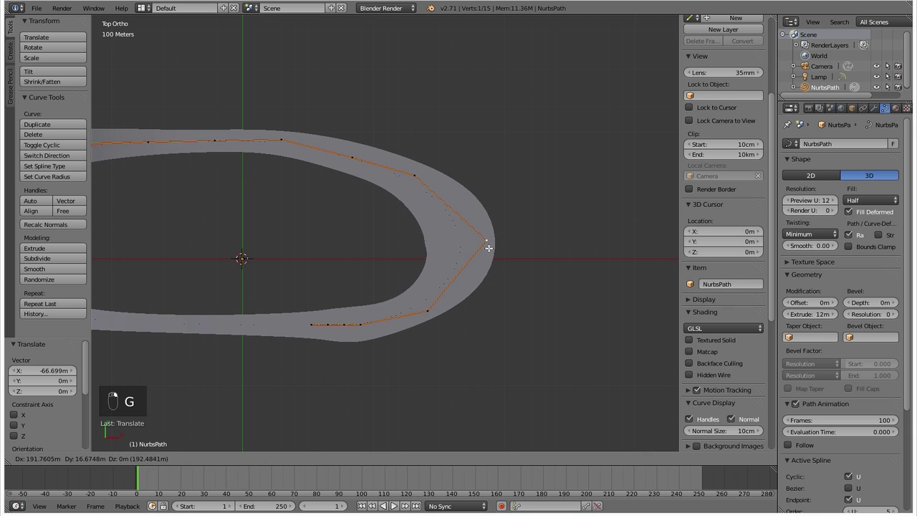
left_click(432, 314)
key("g")
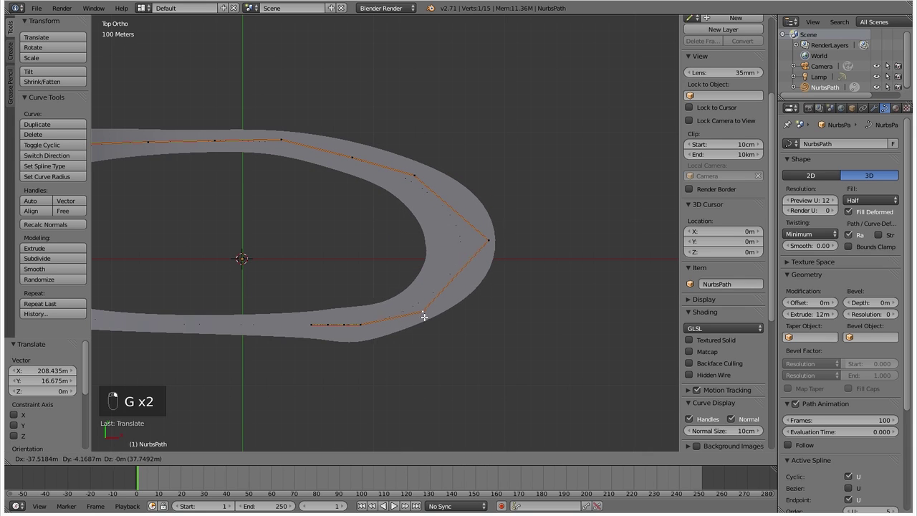
Step: Narrow and reposition points along the lower straight after the hairpin
key("alt+s")
left_click(369, 324)
key("alt+s")
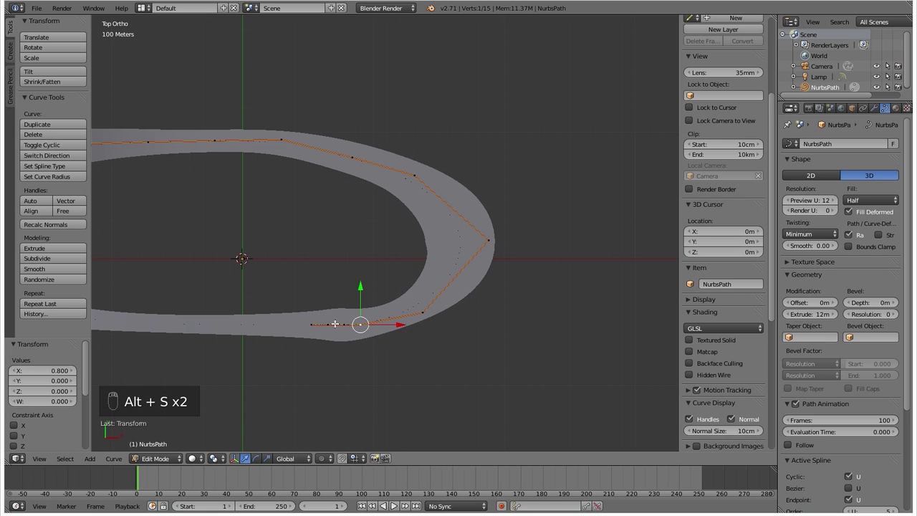
key("alt+s")
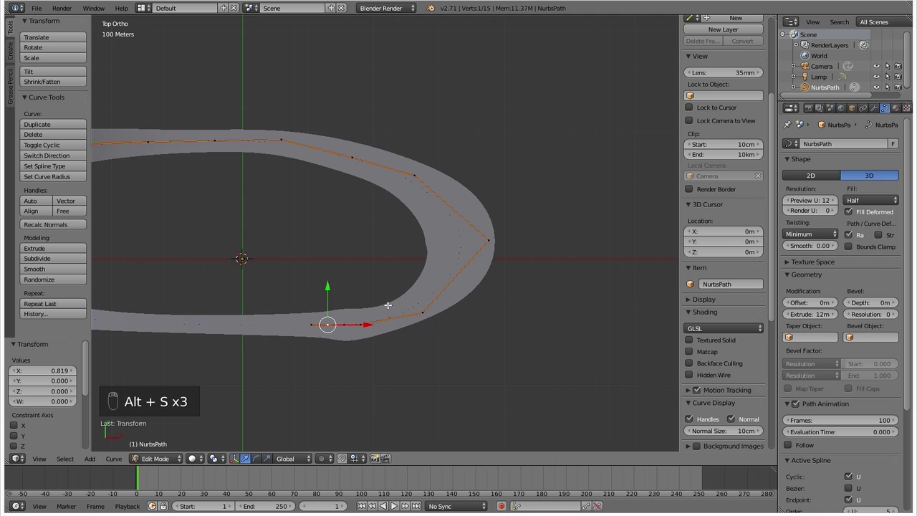
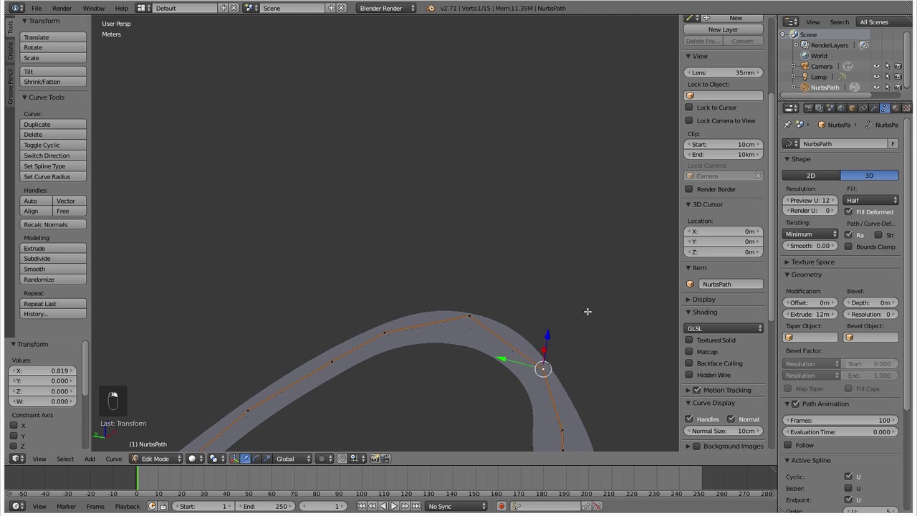
Step: Give the hairpin's control points gentler banking and preview the result from a low angle
key("ctrl+t")
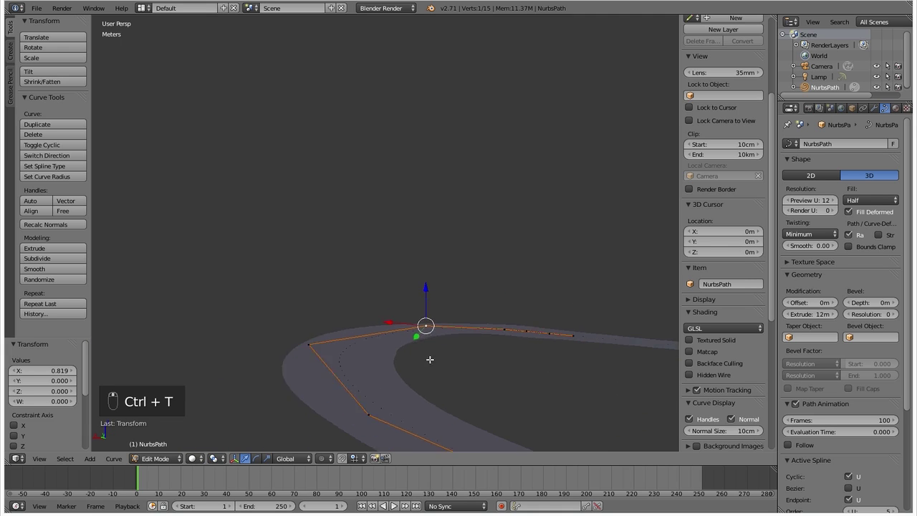
key("ctrl+t")
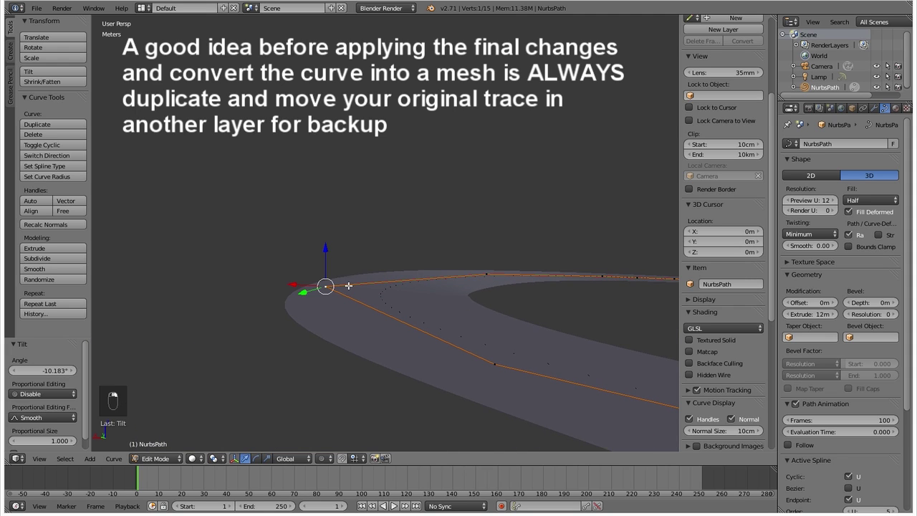
key("ctrl+t")
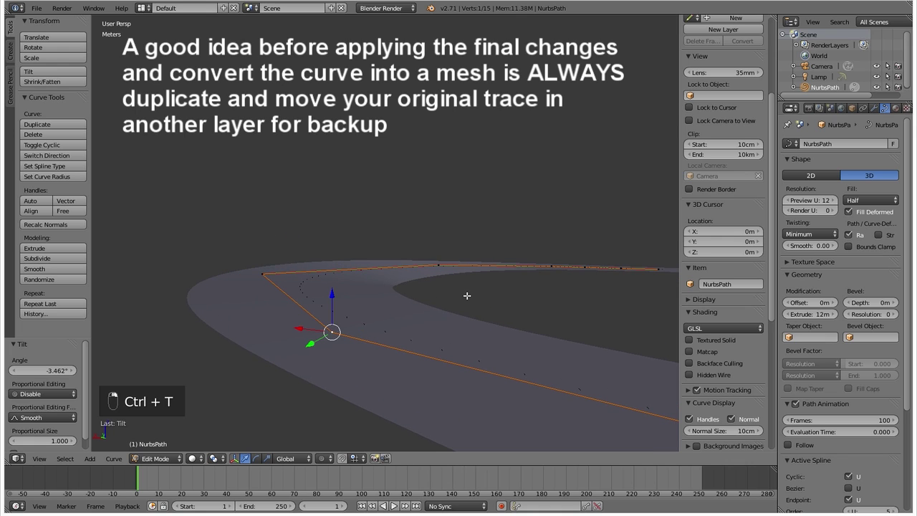
key("ctrl+t")
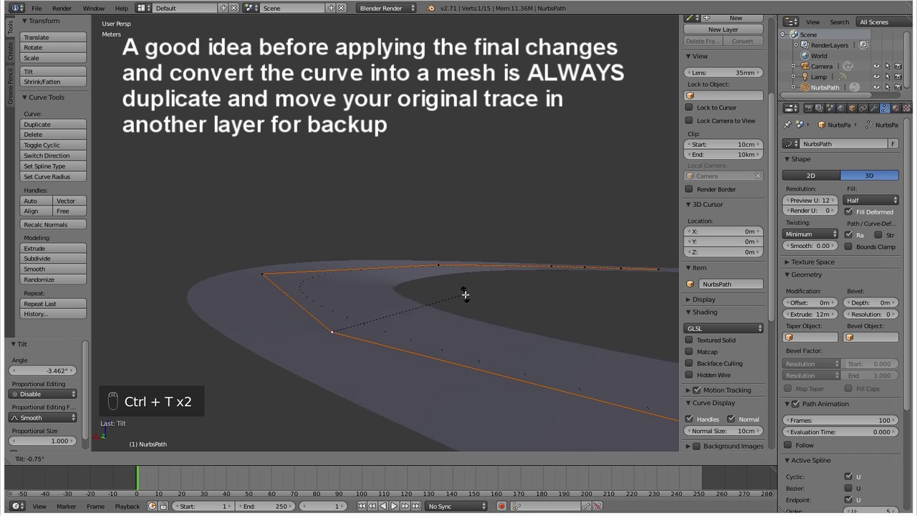
key("Tab")
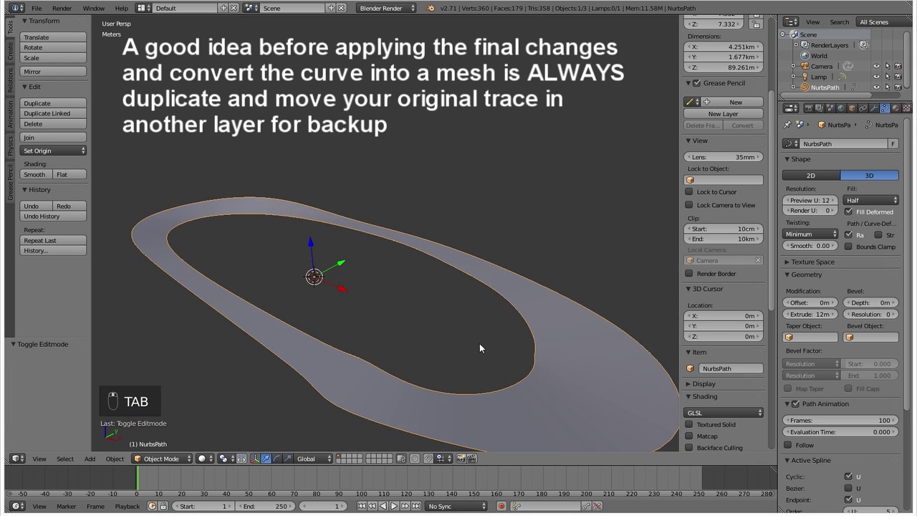
left_click_drag(510, 366, 537, 367)
Step: Move the hairpin's tip control point outward in top view and widen the ribbon there with Alt+S
key("Tab")
left_click(549, 368)
key("KP_7")
key("g")
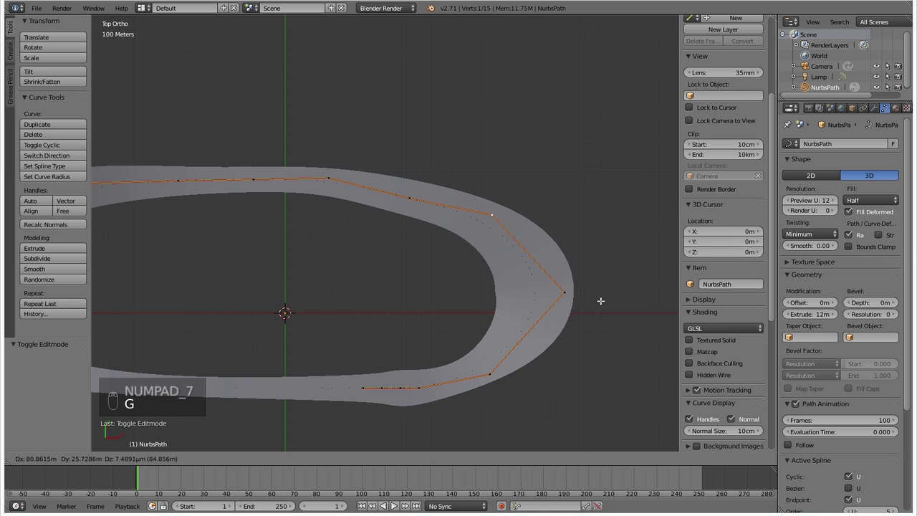
left_click(571, 293)
key("alt+s")
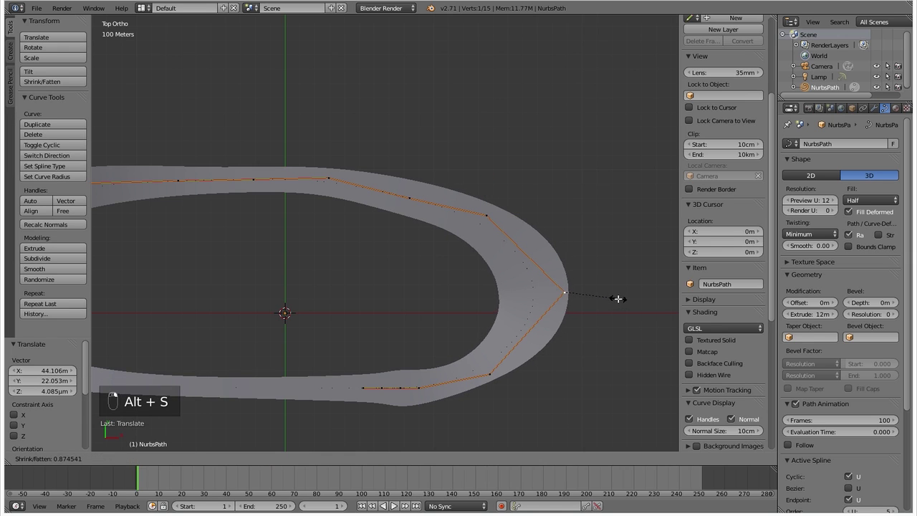
Step: Convert the finished track curve into a mesh with Alt+C and inspect its faces in Edit Mode
key("Tab")
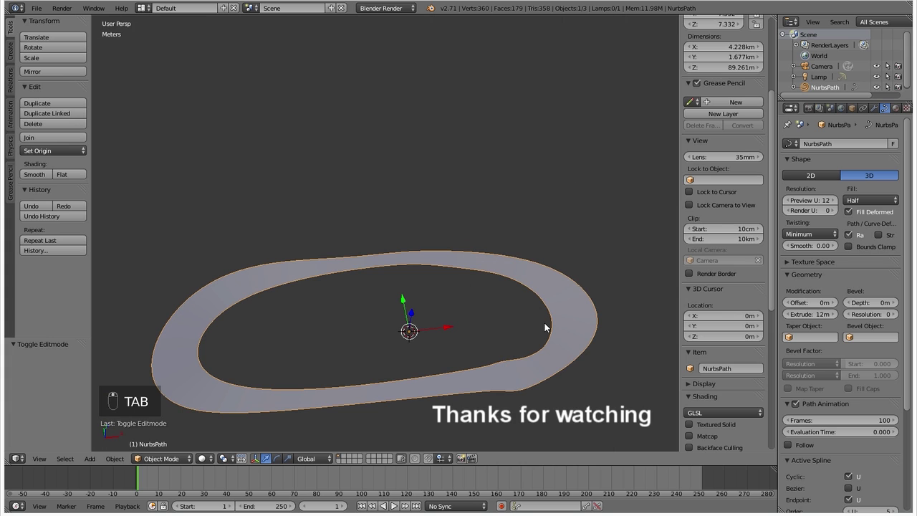
key("alt+c")
key("Tab")
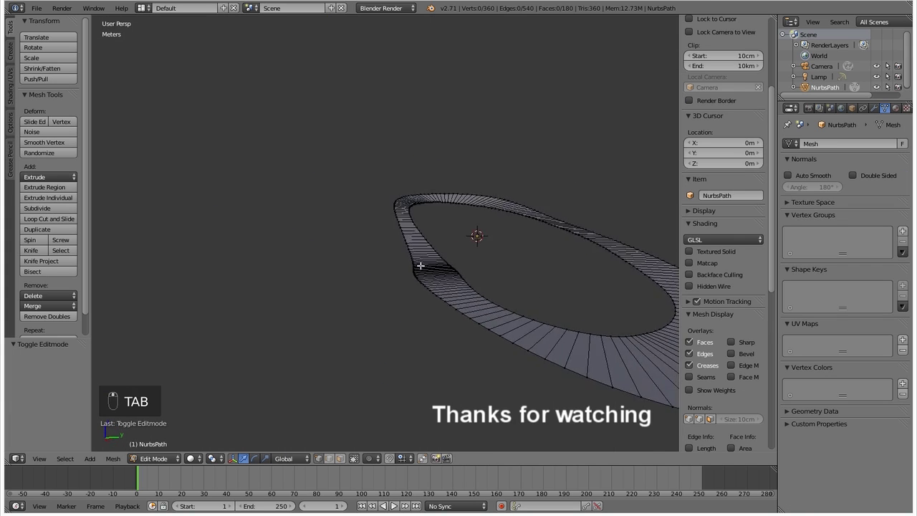